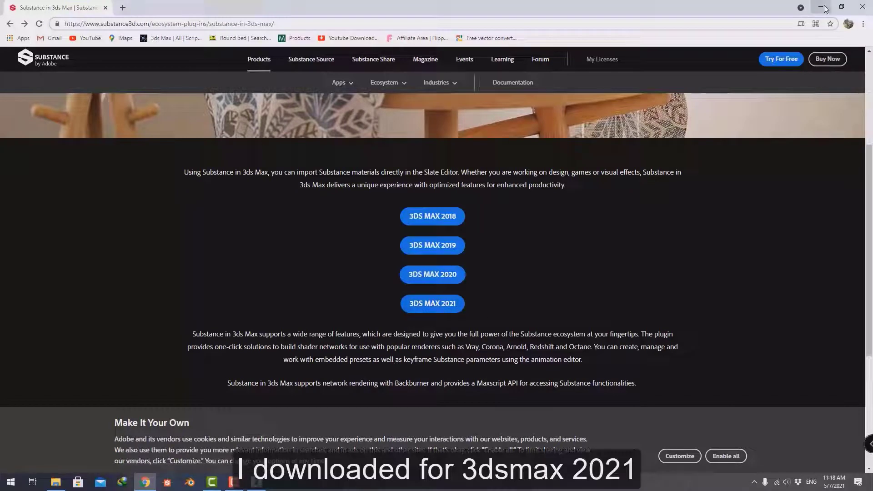
- Minimize Chrome with the Substance in 3ds Max download page to reveal the desktop
drag(826, 6, 123, 387)
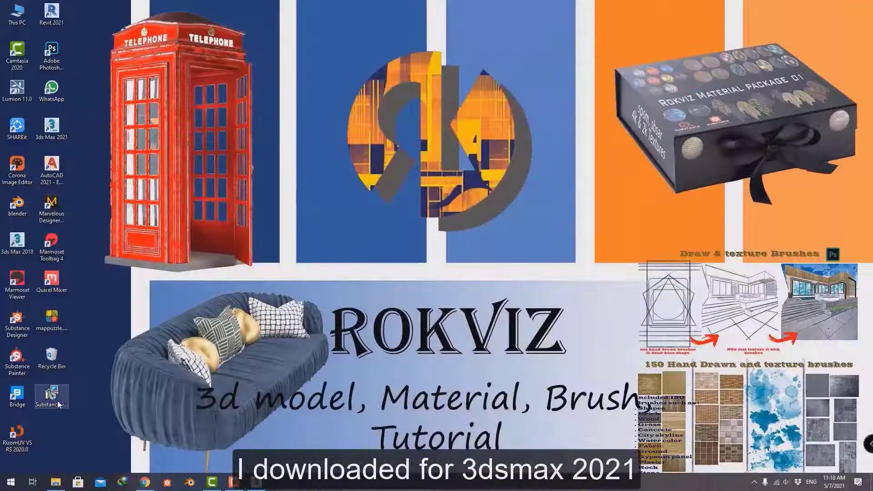
- Launch the downloaded Substance in 3ds Max 2021 installer and advance past the welcome page
drag(58, 404, 62, 404)
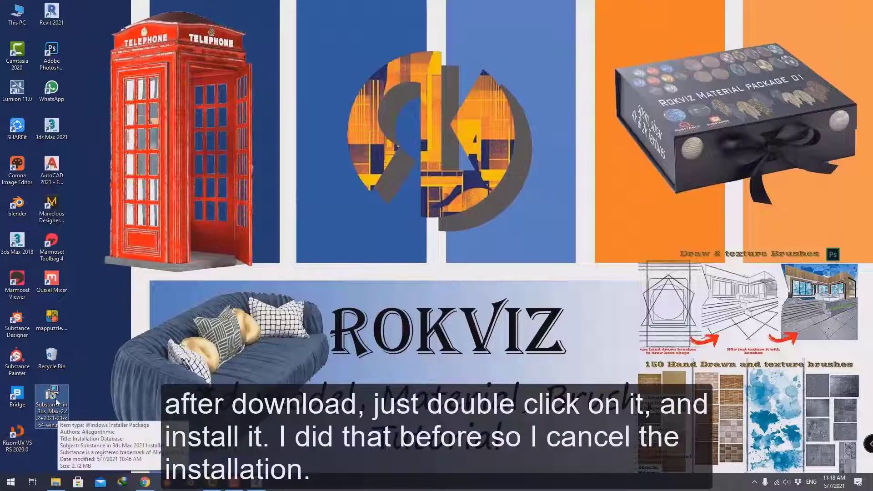
drag(59, 403, 288, 344)
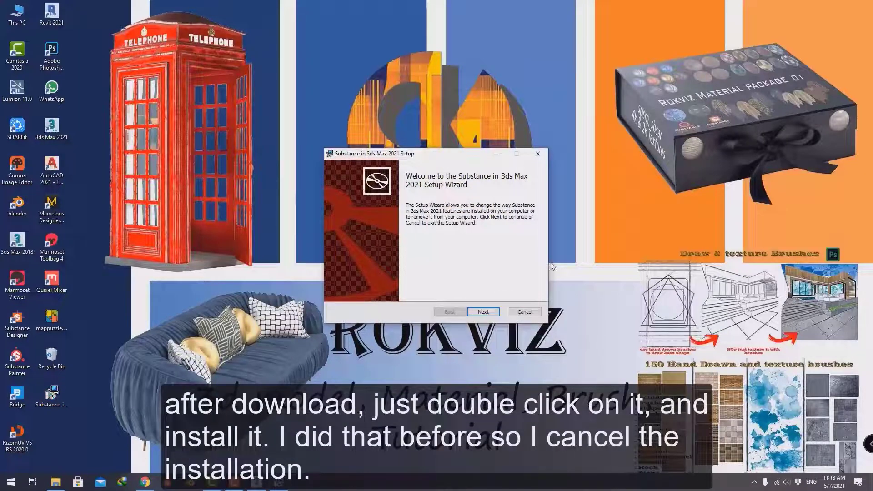
drag(484, 315, 464, 369)
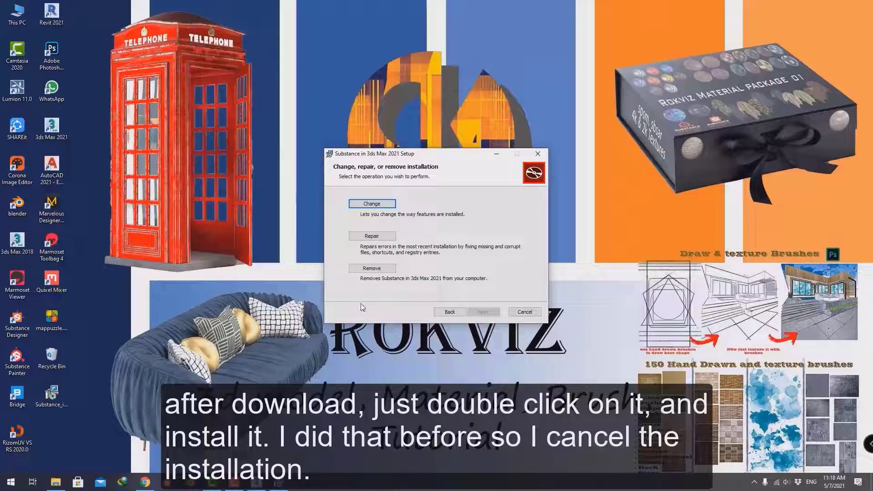
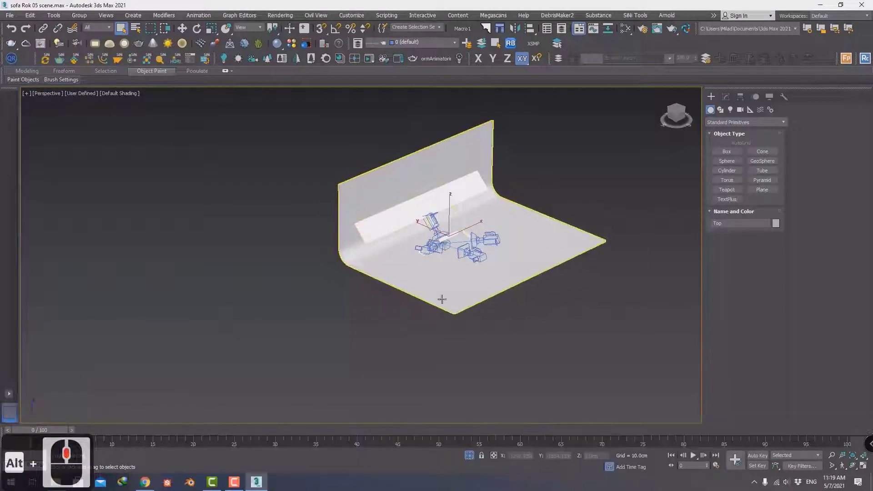
- Pan the Perspective viewport toward the sofa, curved backdrop and cameras
middle_click(550, 261)
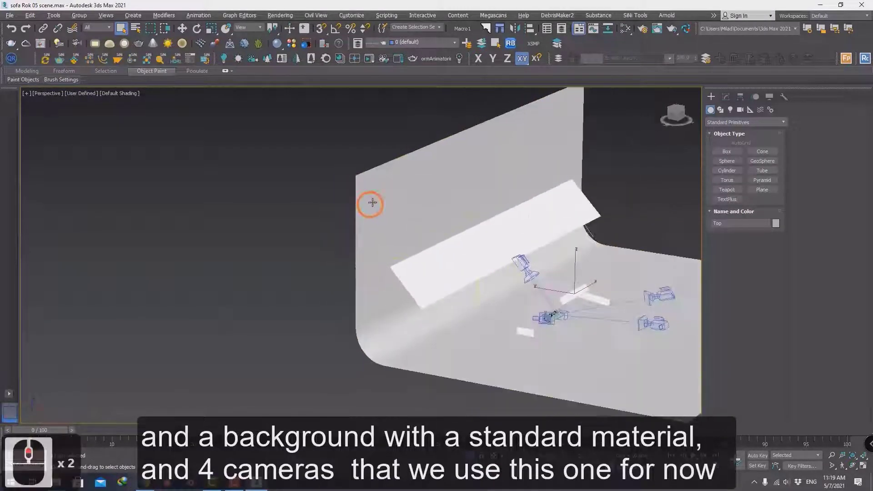